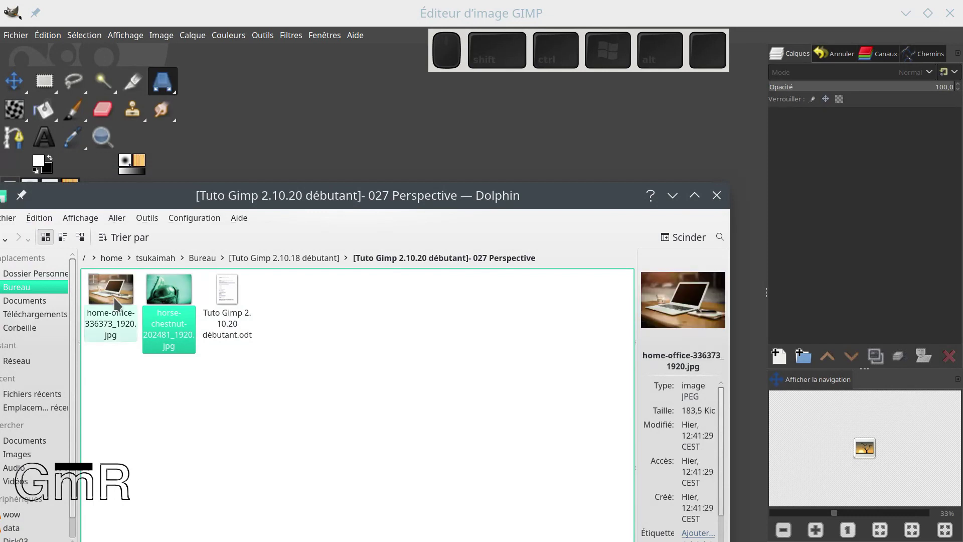
Step: Drag home-office-336373_1920.jpg from Dolphin into GIMP to open it as a new image
left_click_drag(117, 301, 356, 125)
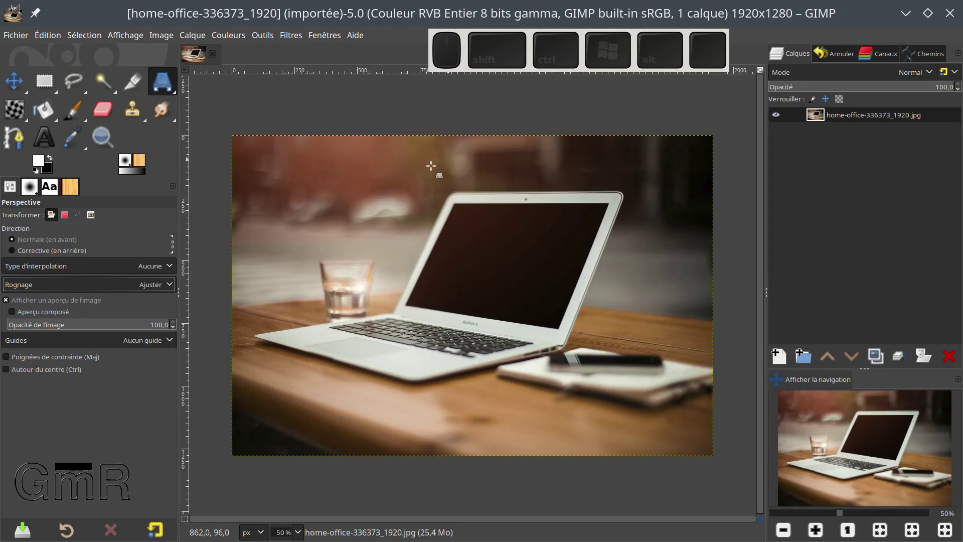
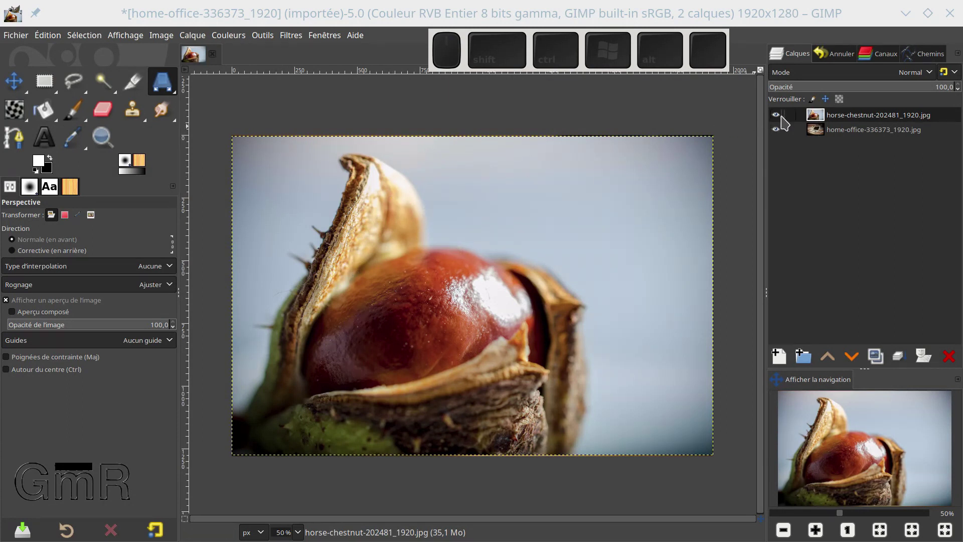
left_click(783, 120)
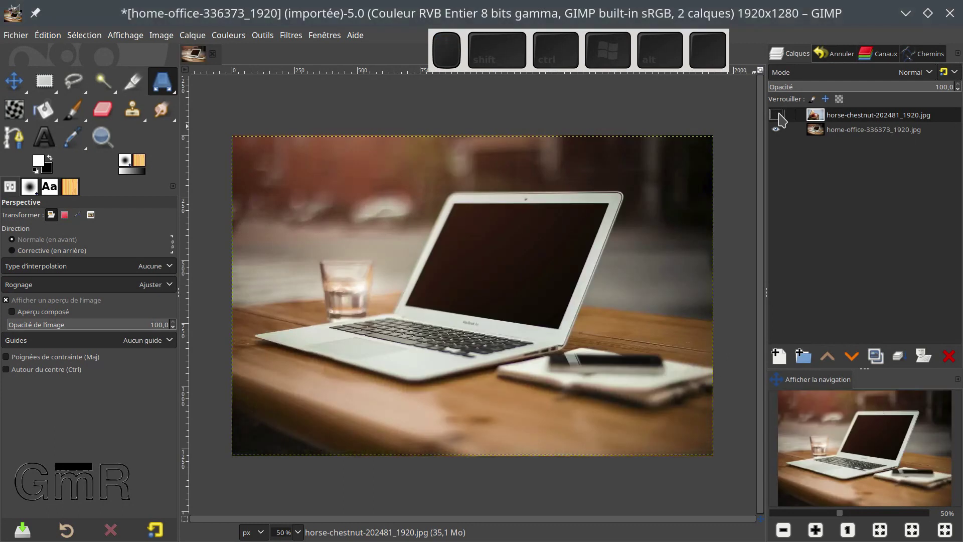
left_click(784, 119)
left_click(784, 119)
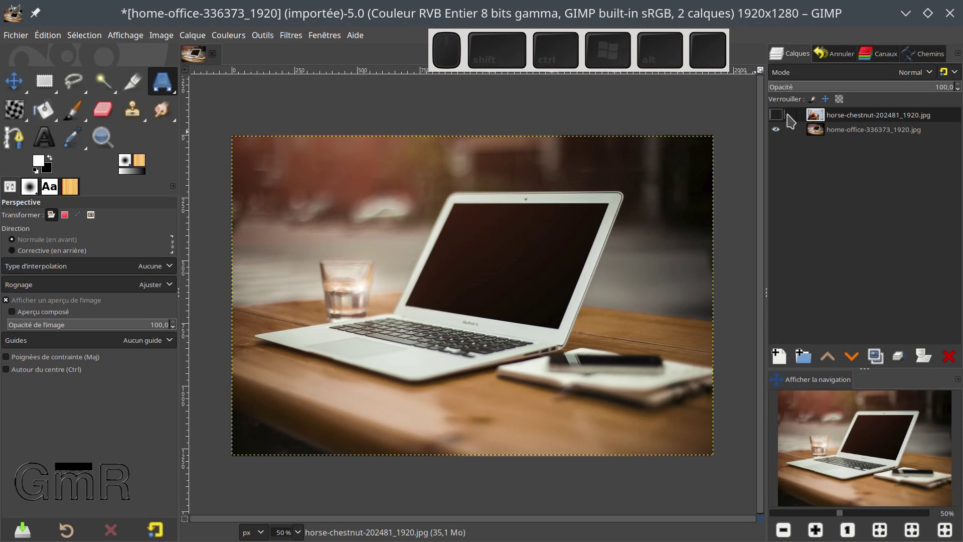
left_click(781, 122)
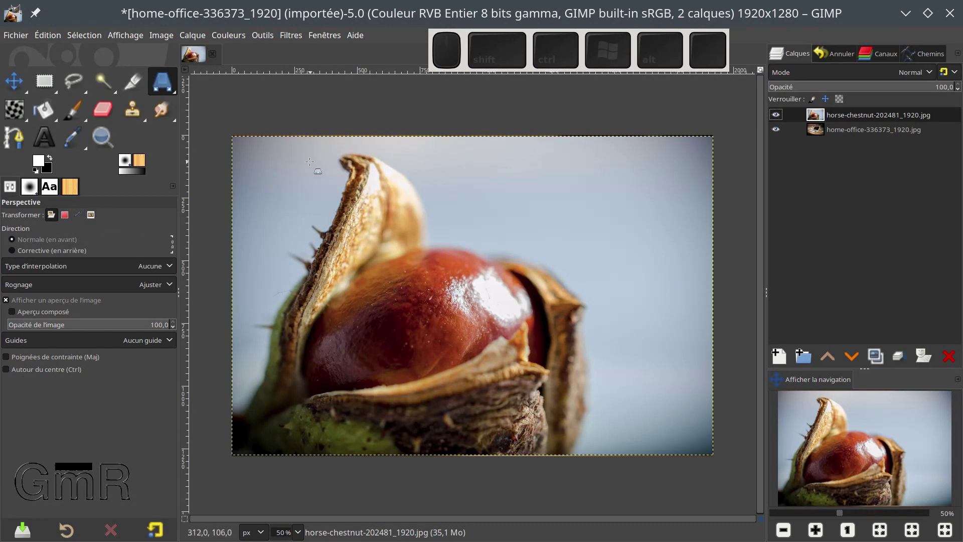
left_click(101, 221)
left_click_drag(255, 142, 693, 155)
left_click(712, 156)
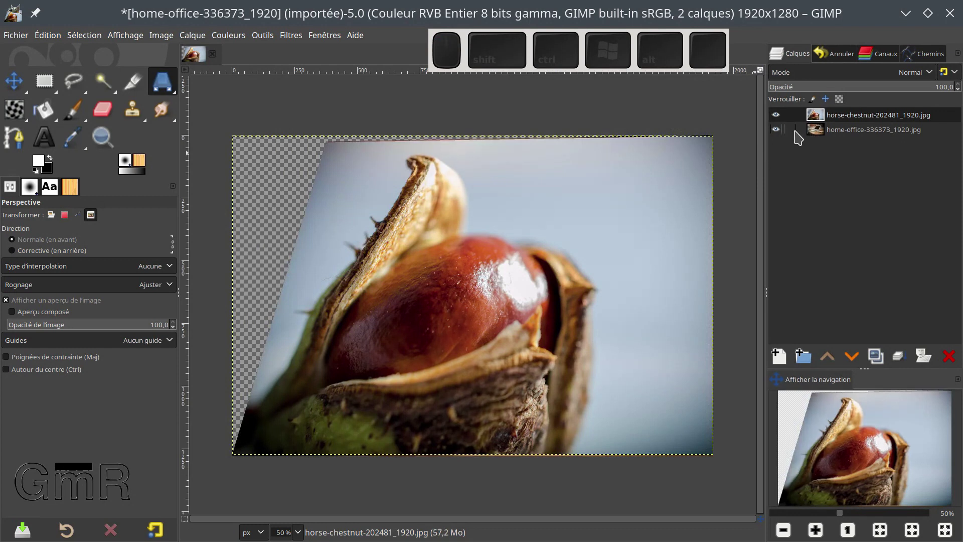
left_click(782, 119)
left_click(783, 120)
left_click(782, 120)
left_click(783, 120)
left_click(783, 119)
left_click(783, 120)
left_click(783, 120)
left_click(782, 120)
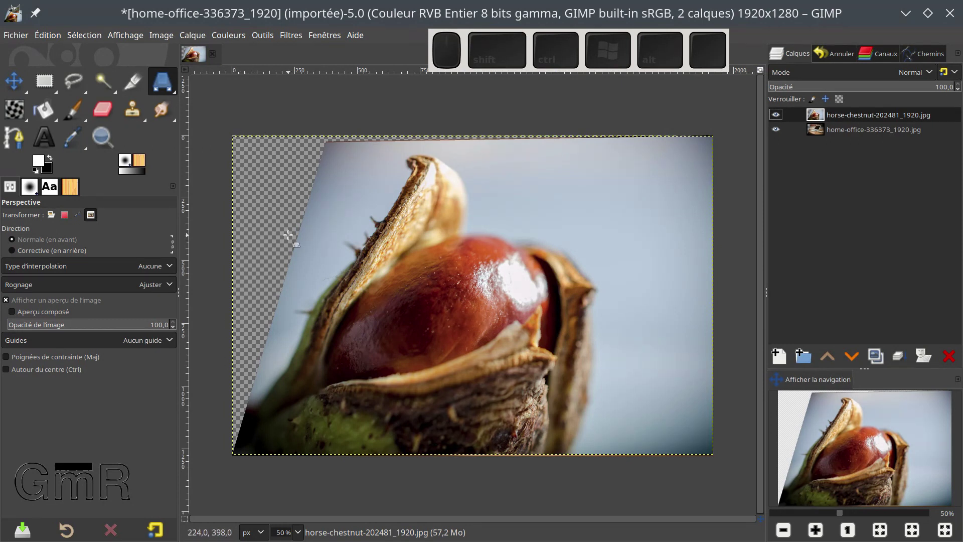
key("ctrl+z")
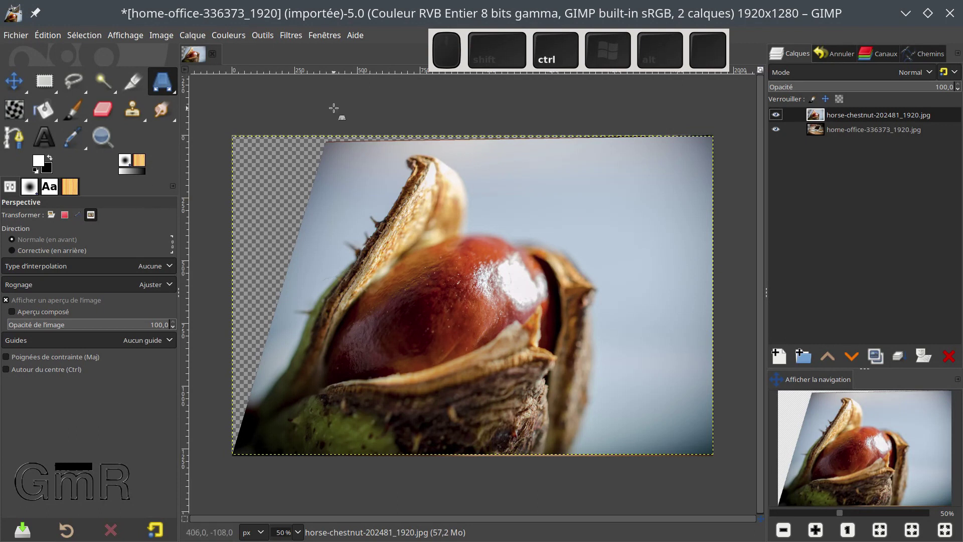
key("ctrl+z")
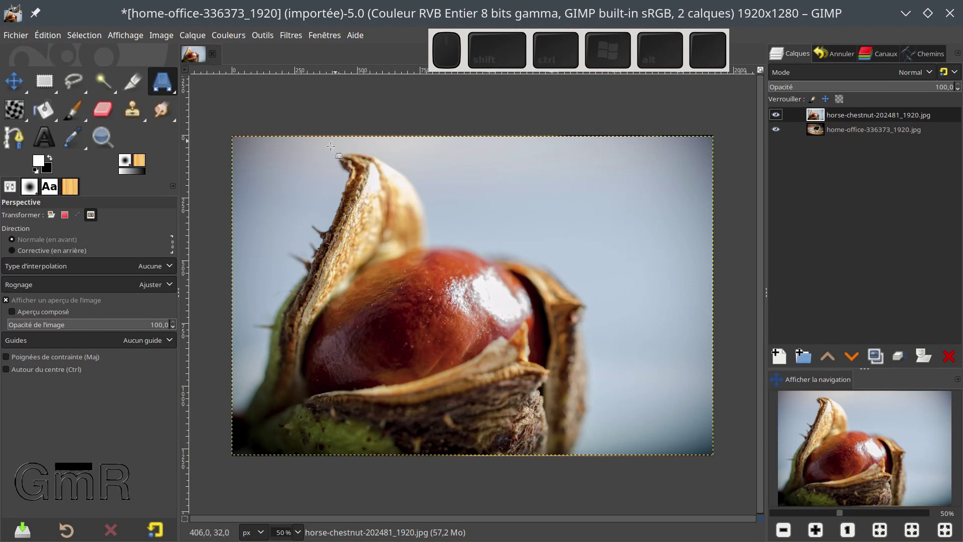
Step: Set the Perspective tool's Transform mode to Layer and make the chestnut photo the active layer
left_click(54, 219)
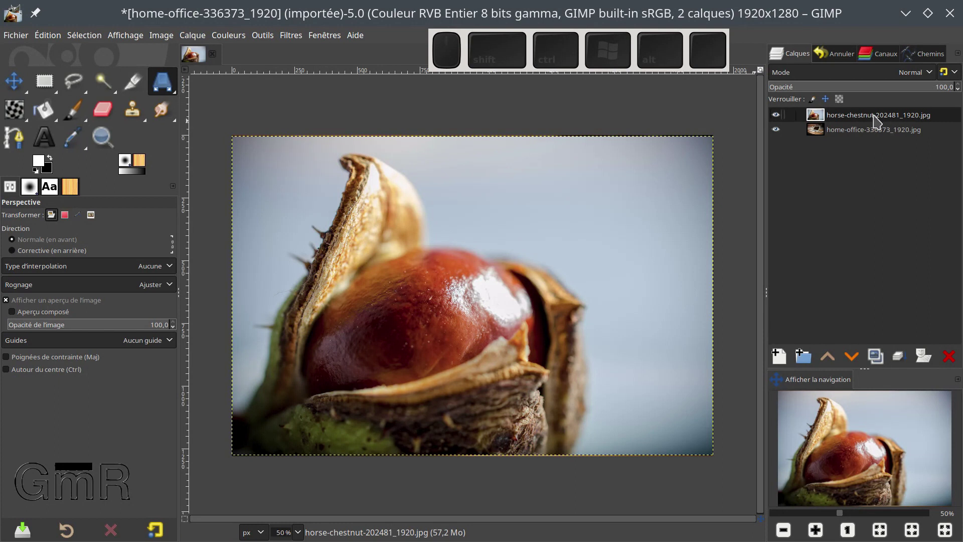
left_click(879, 121)
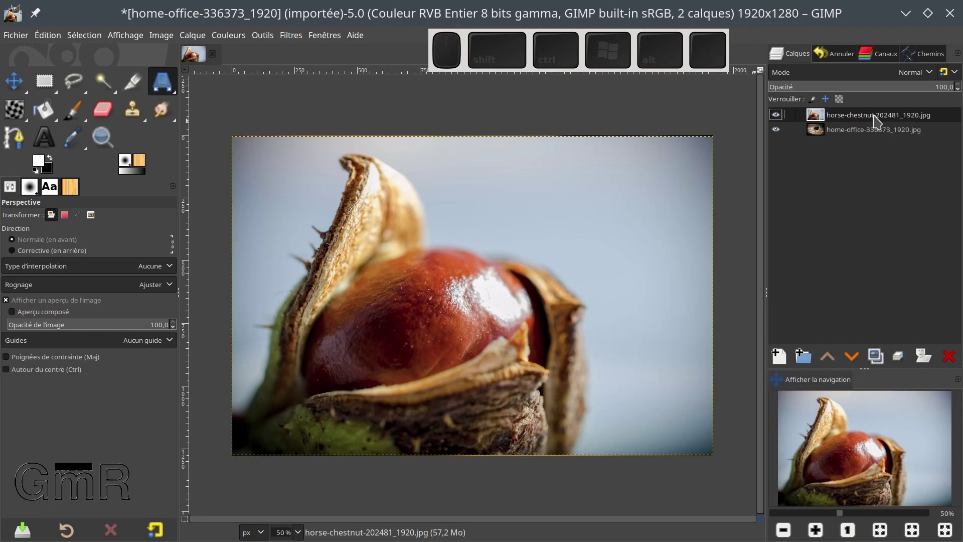
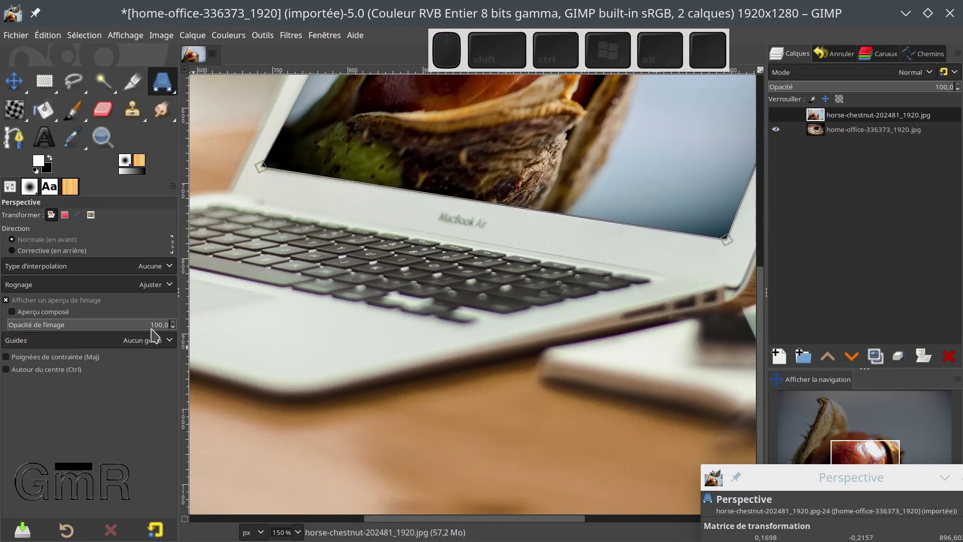
Step: Lower the preview opacity to see the laptop beneath, then apply the perspective warp with Transformer
left_click_drag(147, 320, 106, 297)
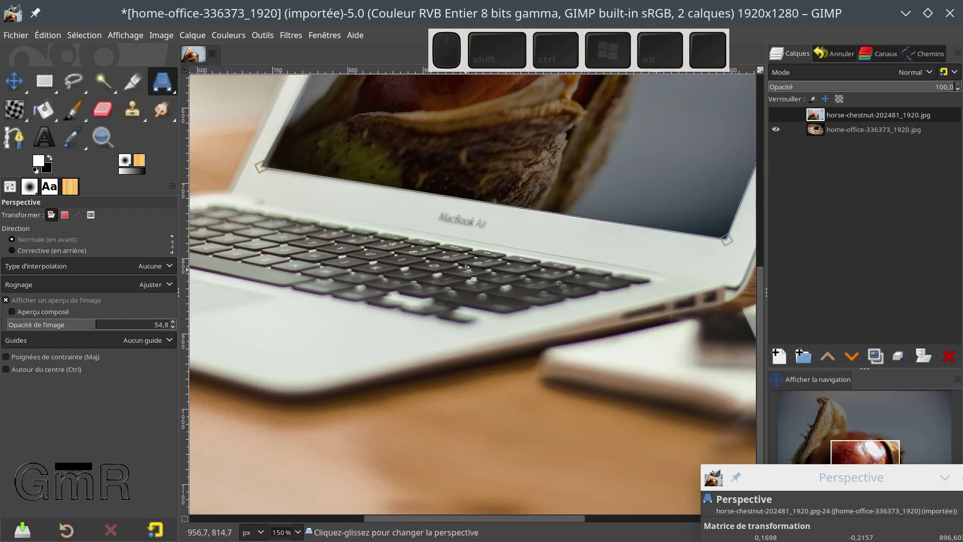
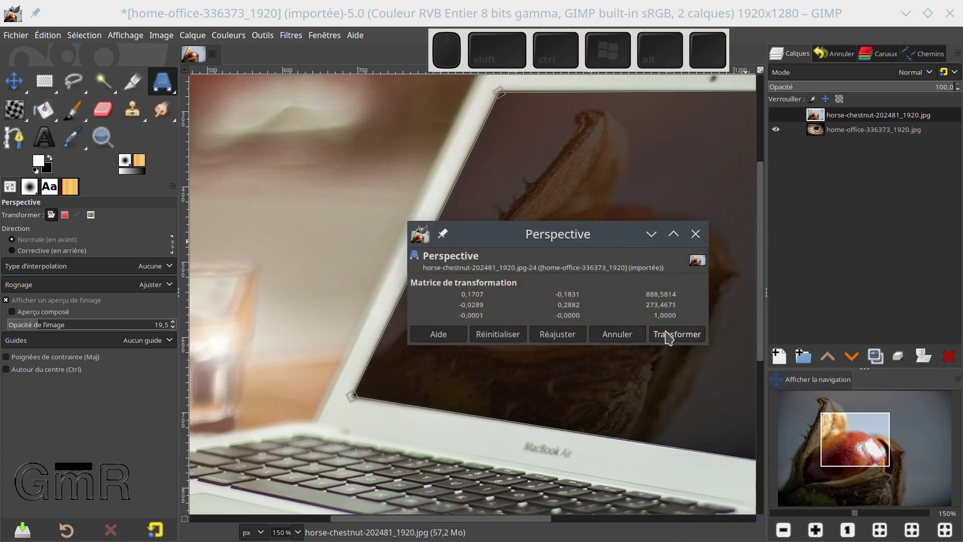
left_click(671, 339)
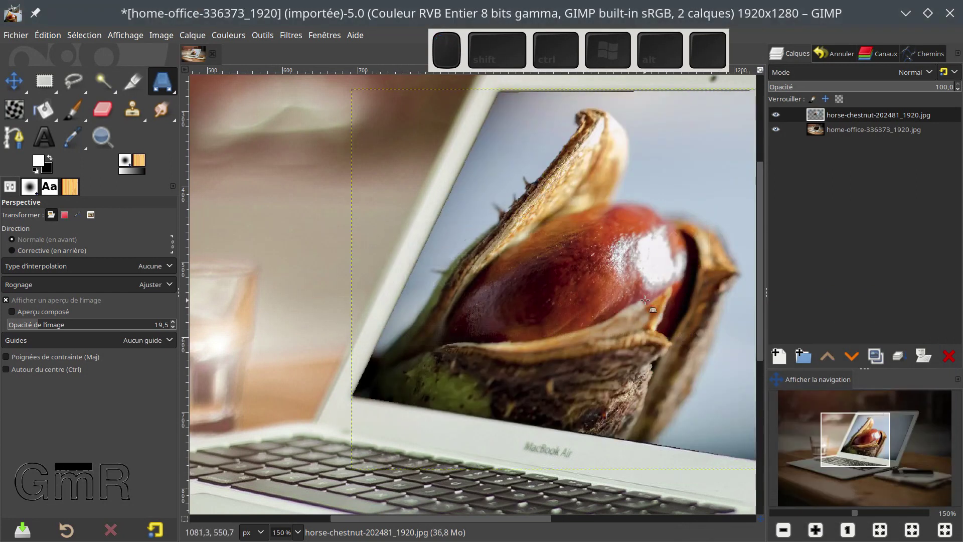
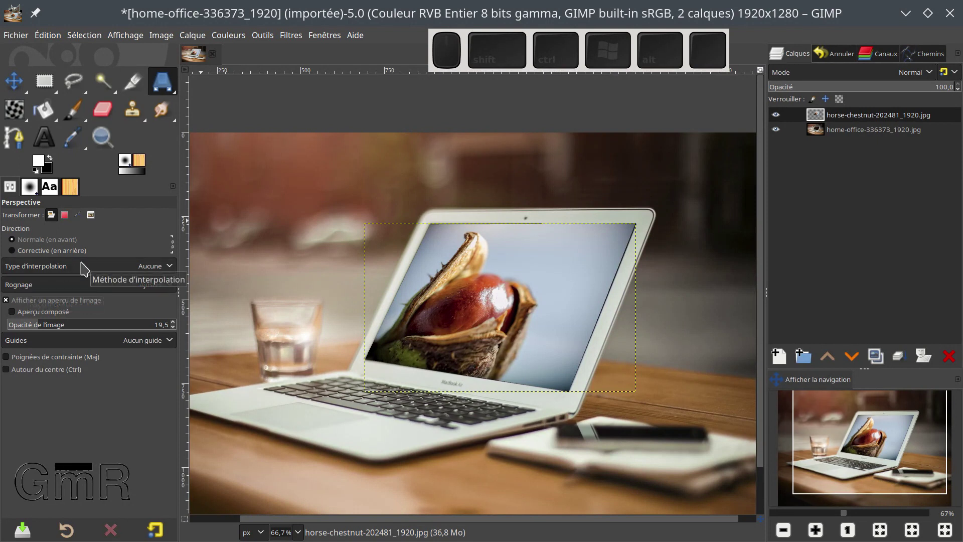
left_click_drag(86, 268, 70, 273)
left_click(71, 272)
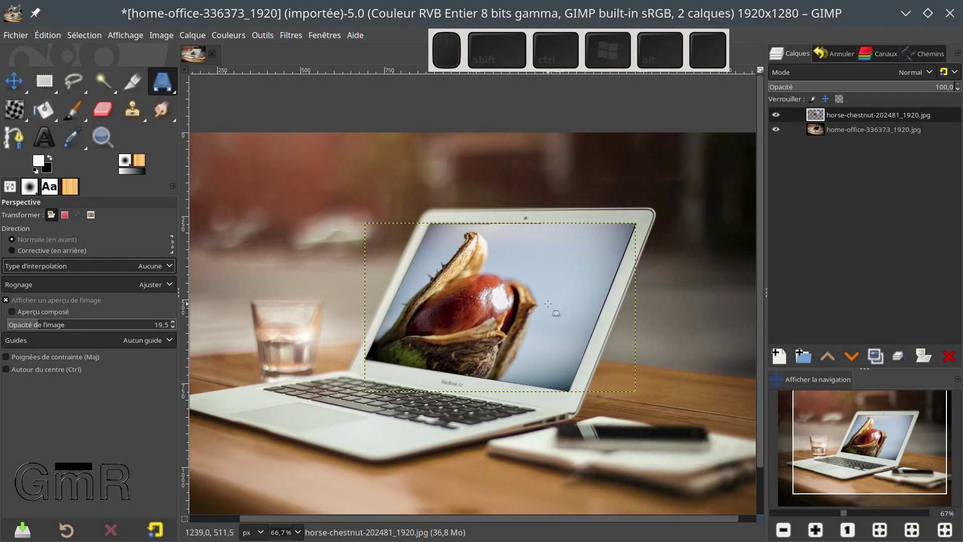
scroll("up", 3)
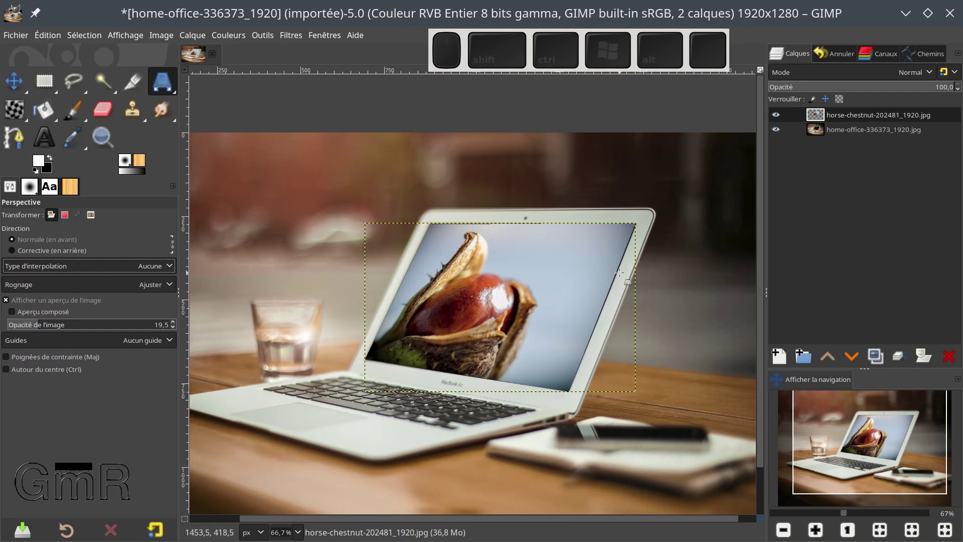
scroll("up", 3)
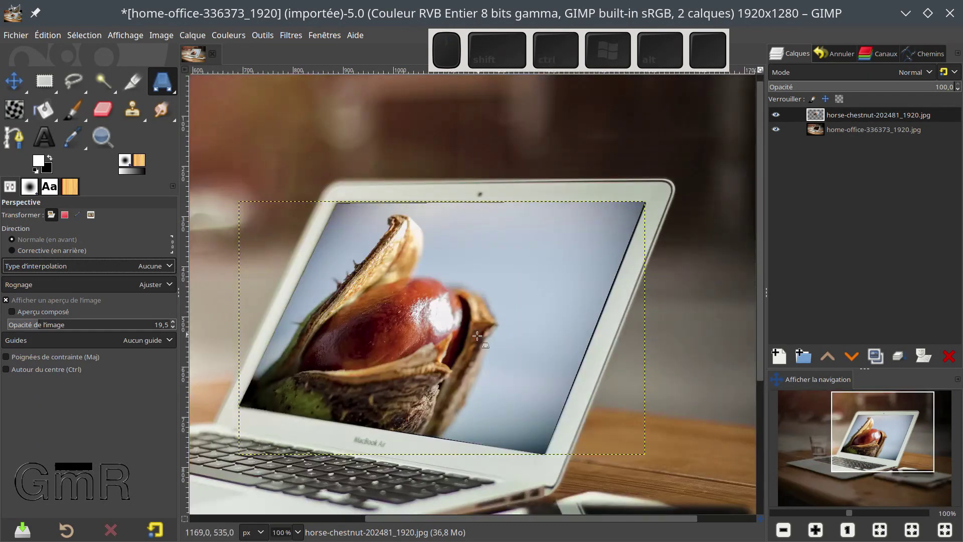
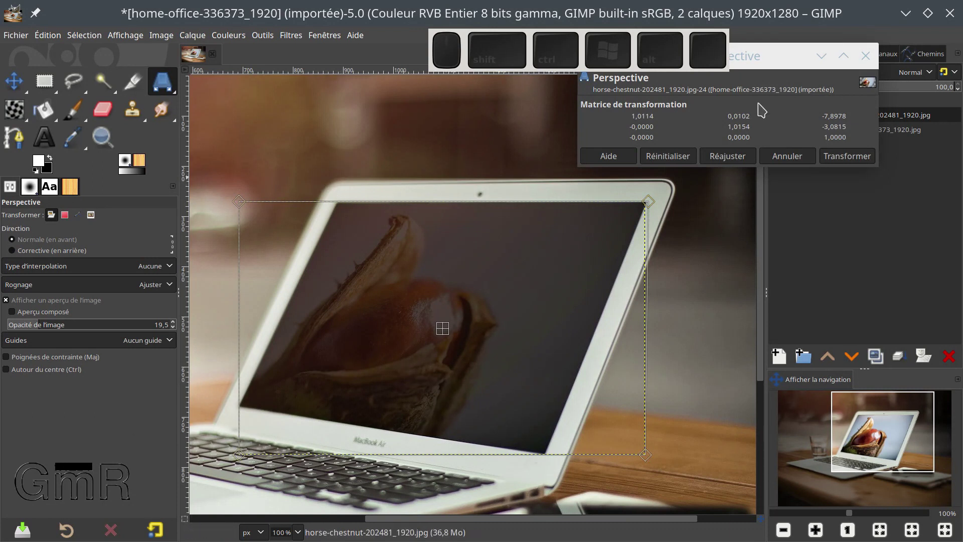
Step: Apply the slight perspective adjustment to the chestnut layer's top-right corner
left_click(839, 157)
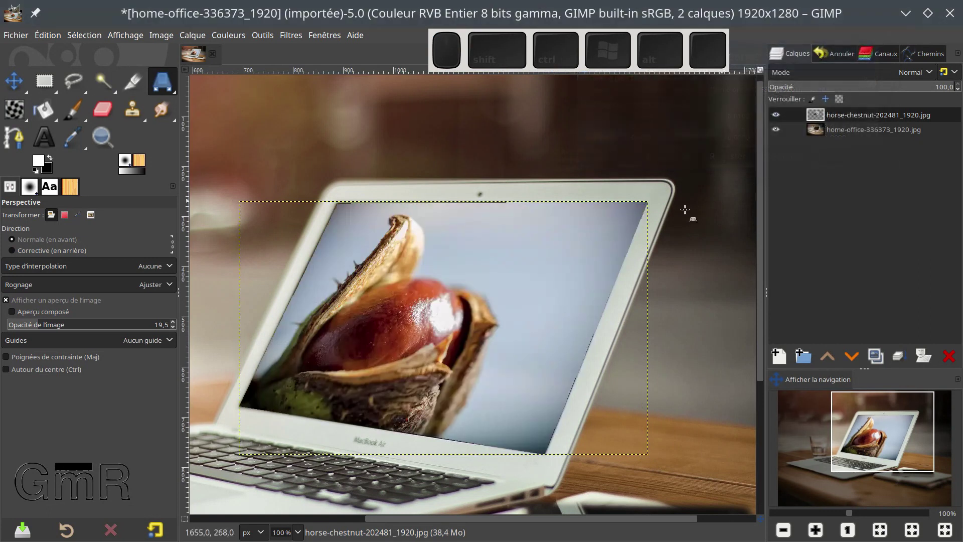
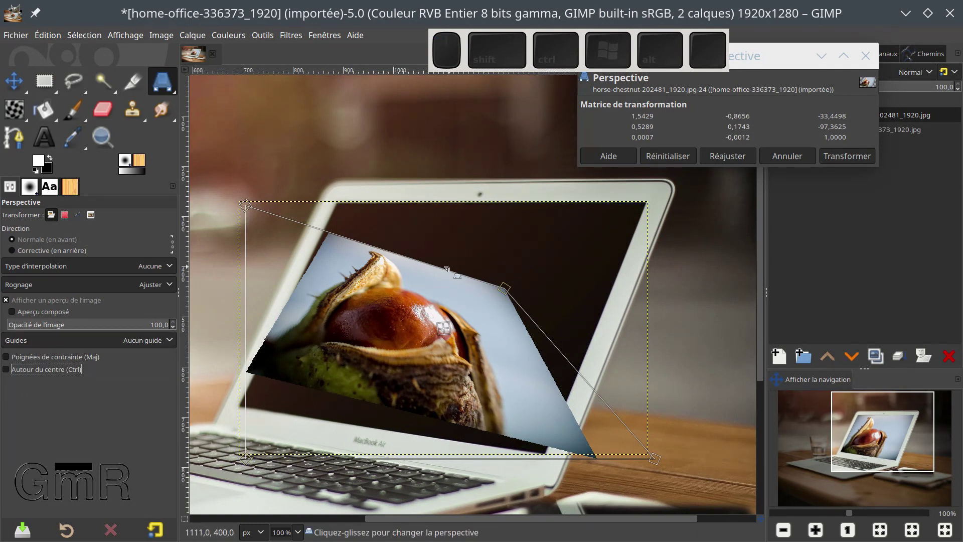
Step: Undo the last transform and disable the constraint on the corner handles' movement
key("ctrl+z")
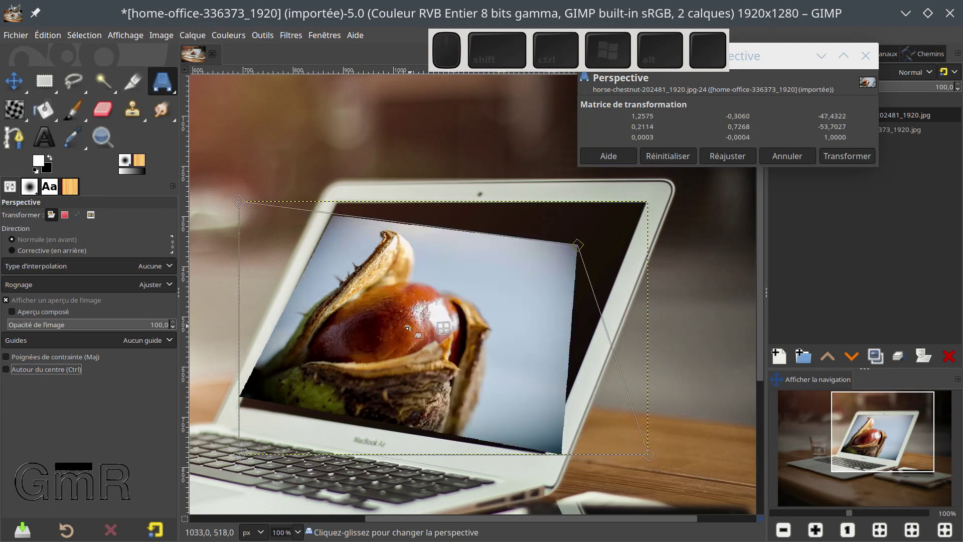
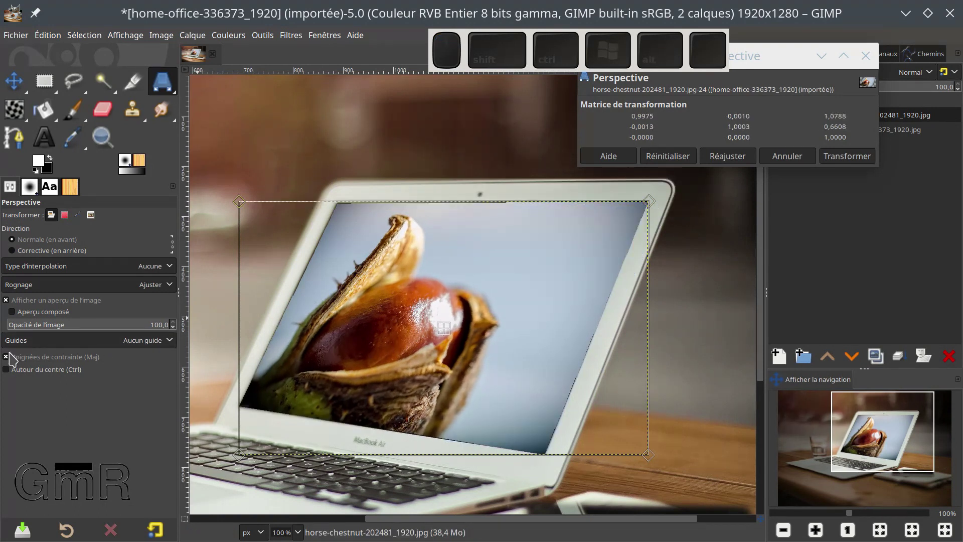
left_click(13, 360)
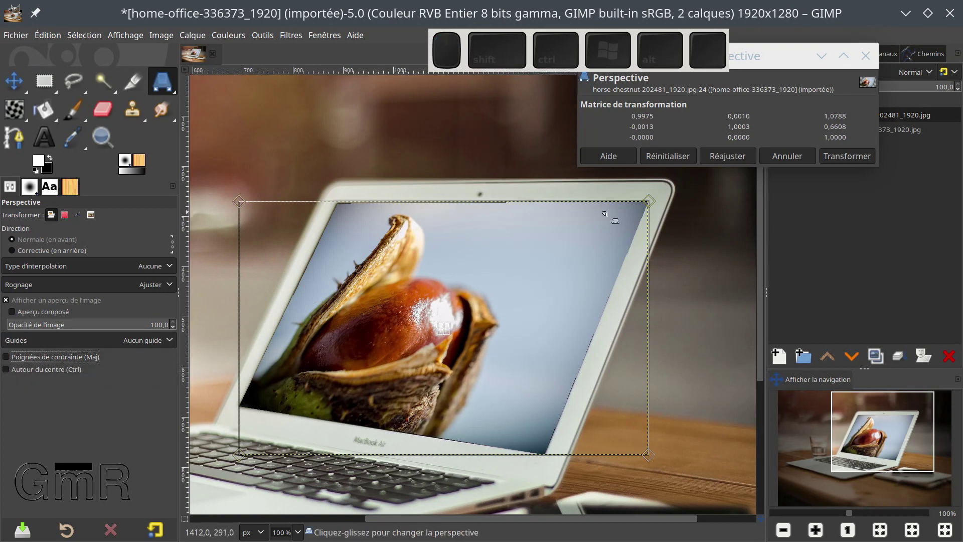
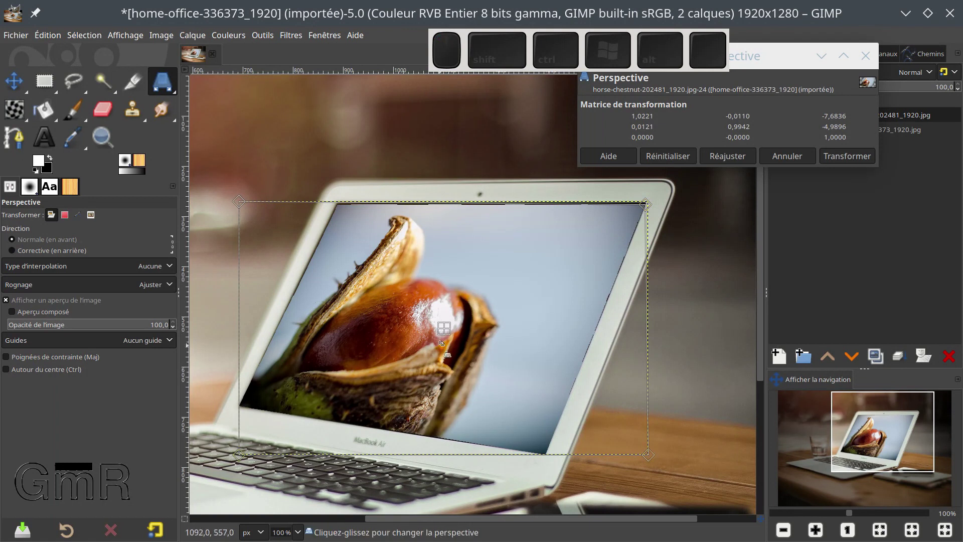
Step: Leave the perspective transform, zoom out to 66.7% to see the whole office photo, and pick the Scale tool
left_click(860, 157)
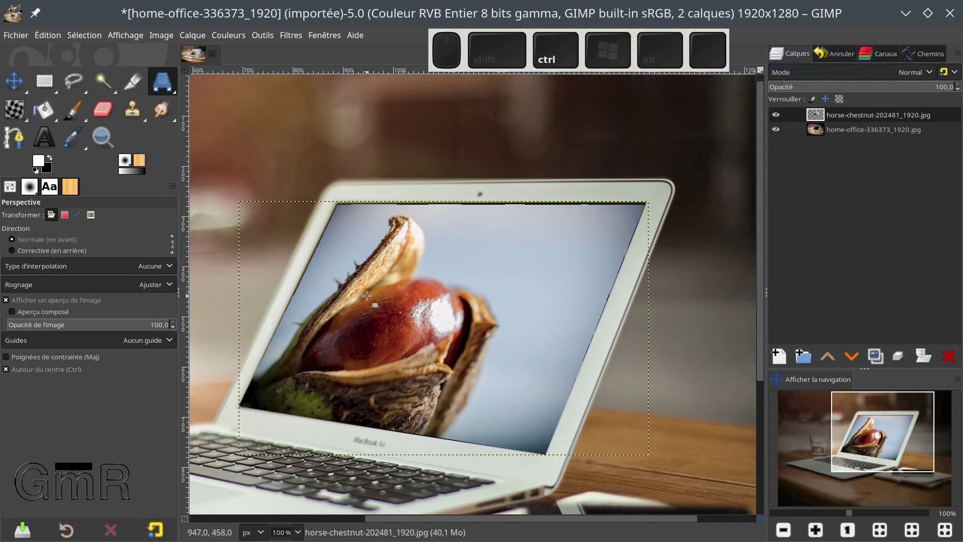
scroll("down", 3)
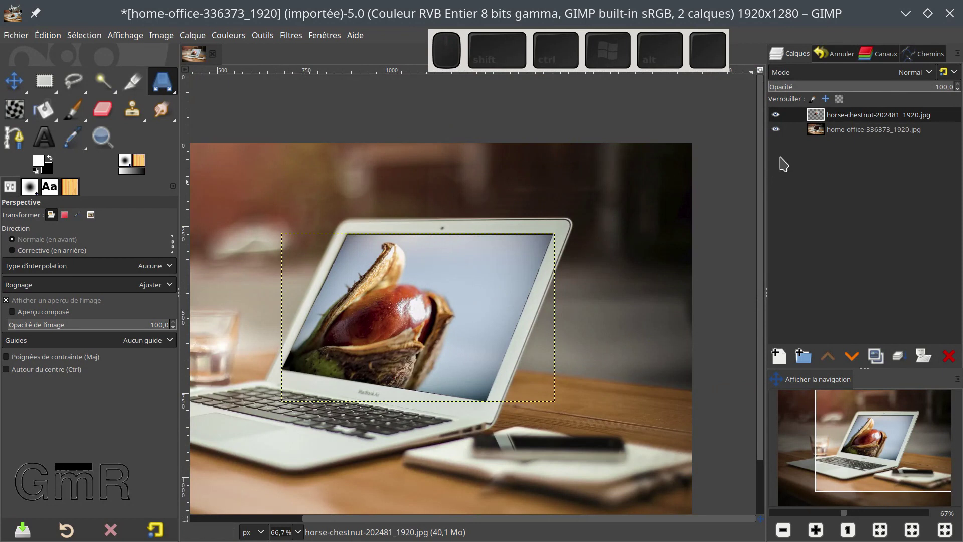
left_click(783, 125)
left_click(783, 126)
left_click(783, 126)
left_click(783, 125)
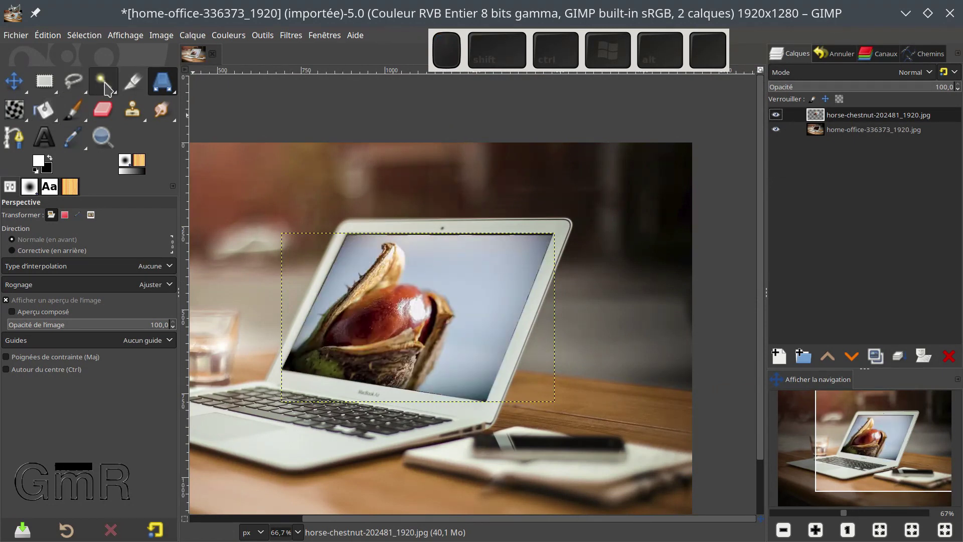
left_click_drag(163, 91, 46, 93)
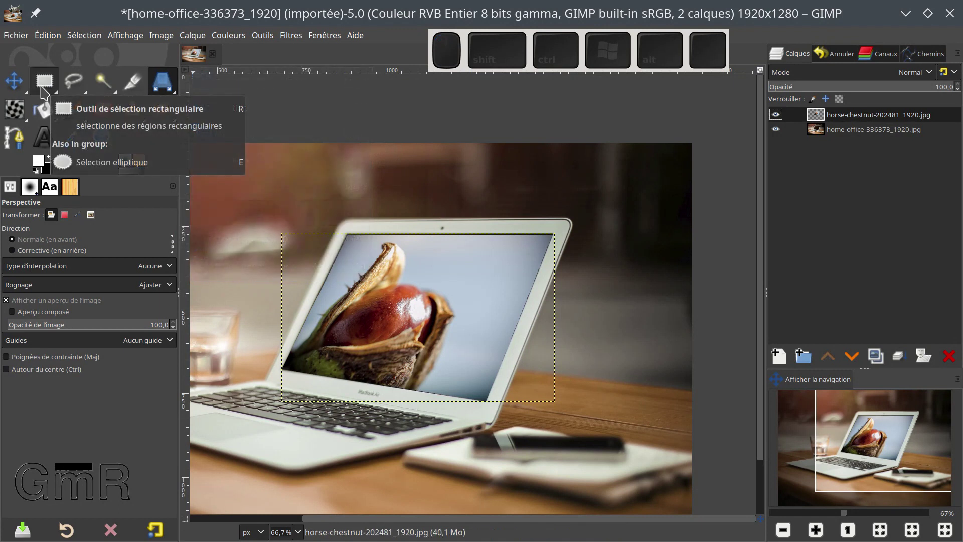
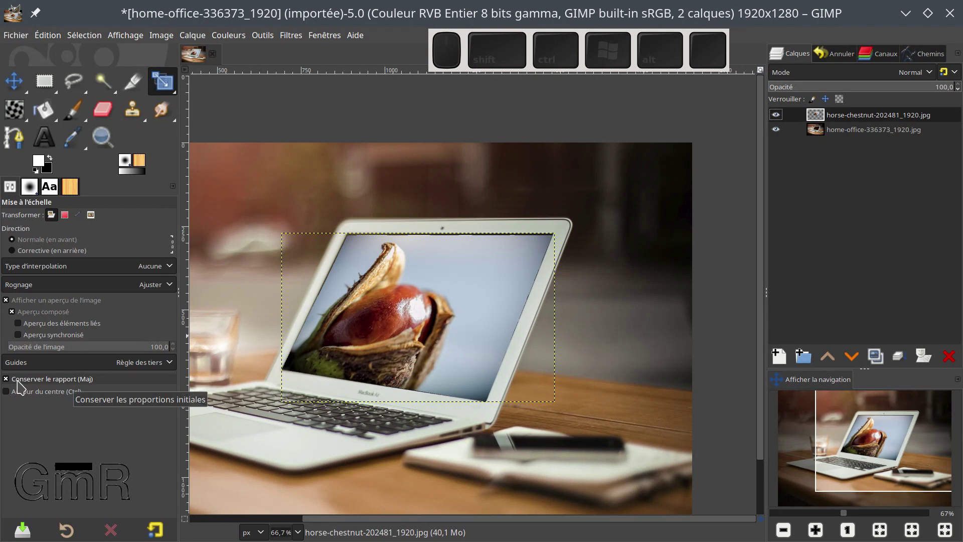
Step: With Autour du centre enabled, scale the chestnut layer down and set Largeur to 819 (819 × 507 px)
left_click(17, 398)
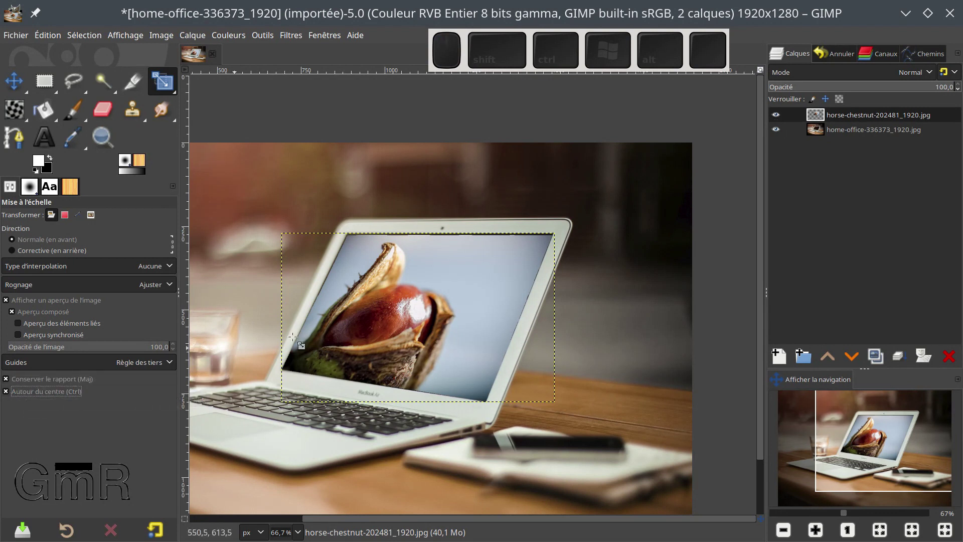
left_click(527, 253)
left_click_drag(562, 236, 621, 142)
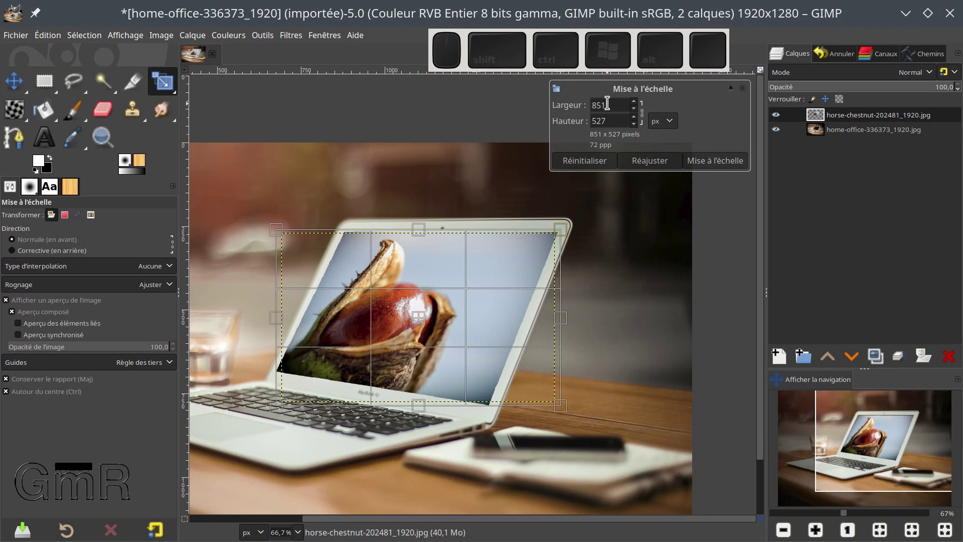
left_click(597, 169)
left_click(619, 108)
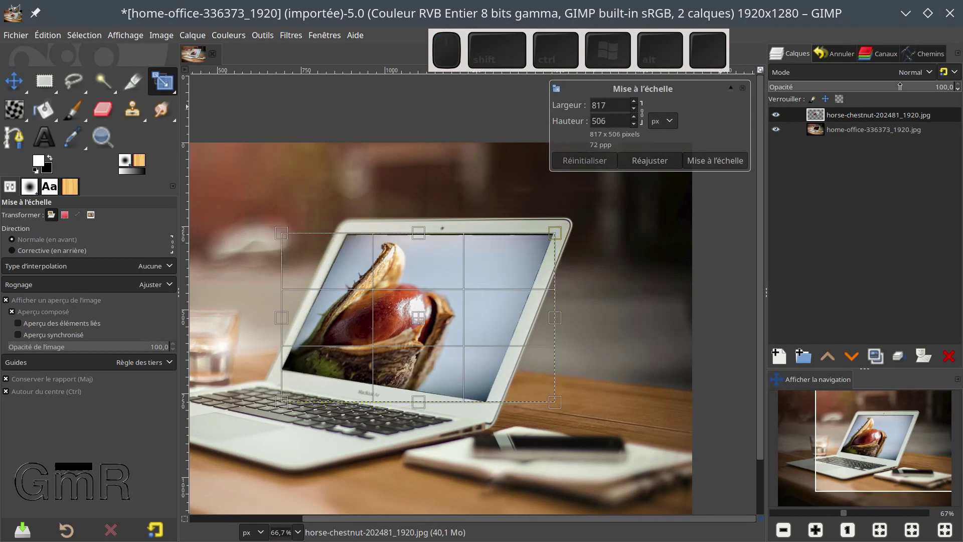
key("KP_Add")
key("KP_2")
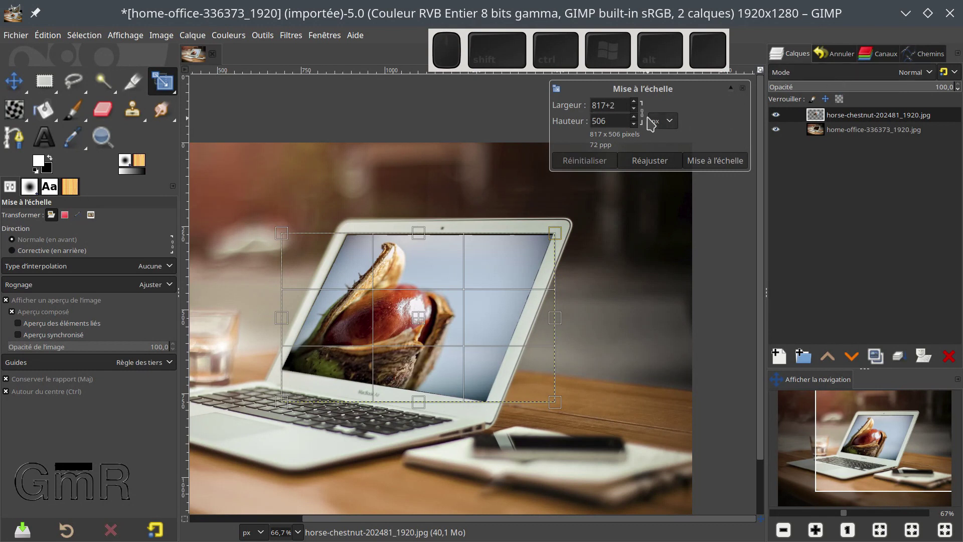
left_click(620, 117)
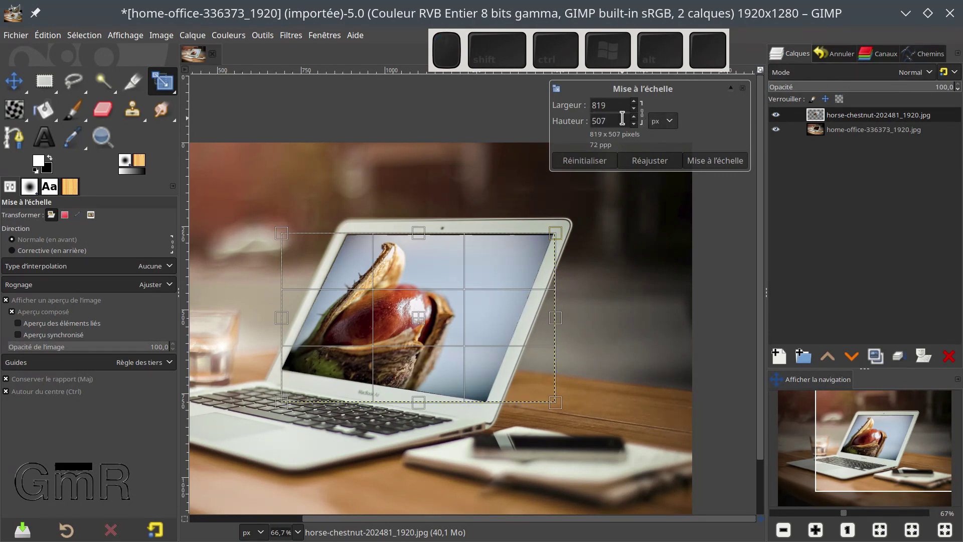
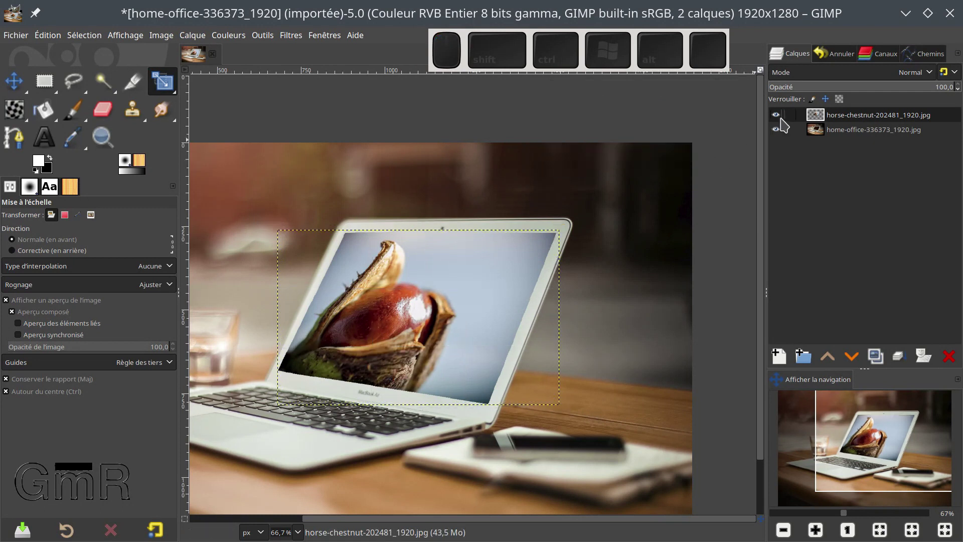
Step: Lower the chestnut layer beneath the office photo and make the office photo the active layer
left_click(845, 115)
left_click(848, 122)
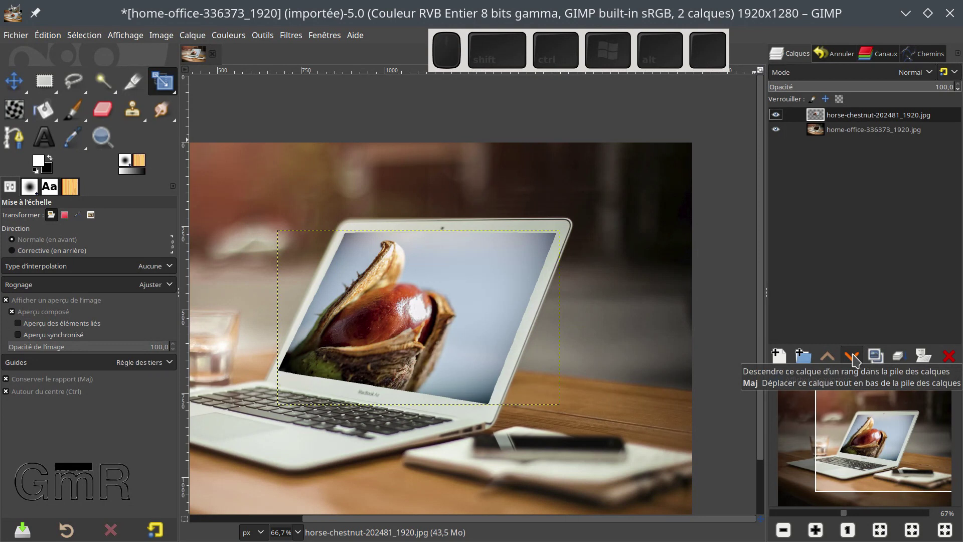
left_click(858, 360)
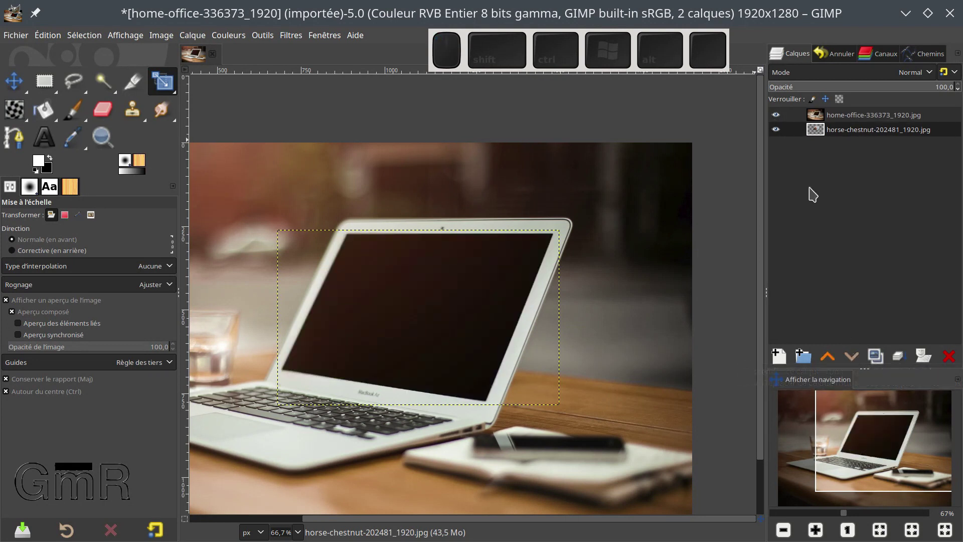
left_click(847, 126)
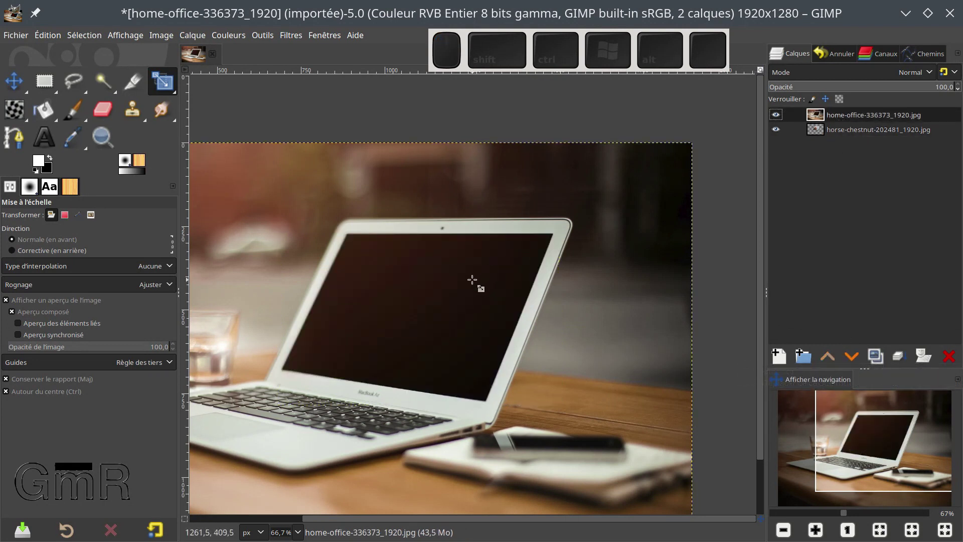
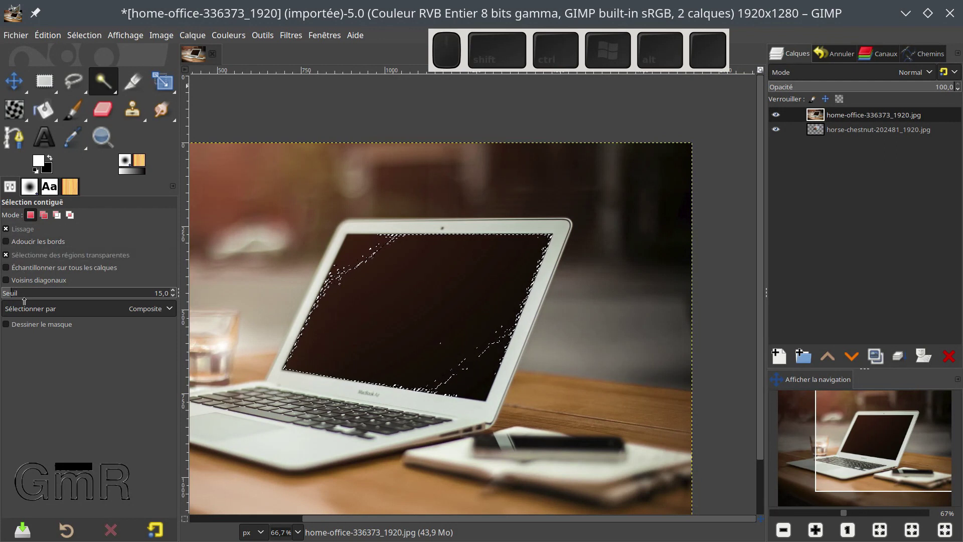
Step: Fuzzy-select the laptop's dark screen area on the office layer with Seuil raised to 54
left_click(26, 287)
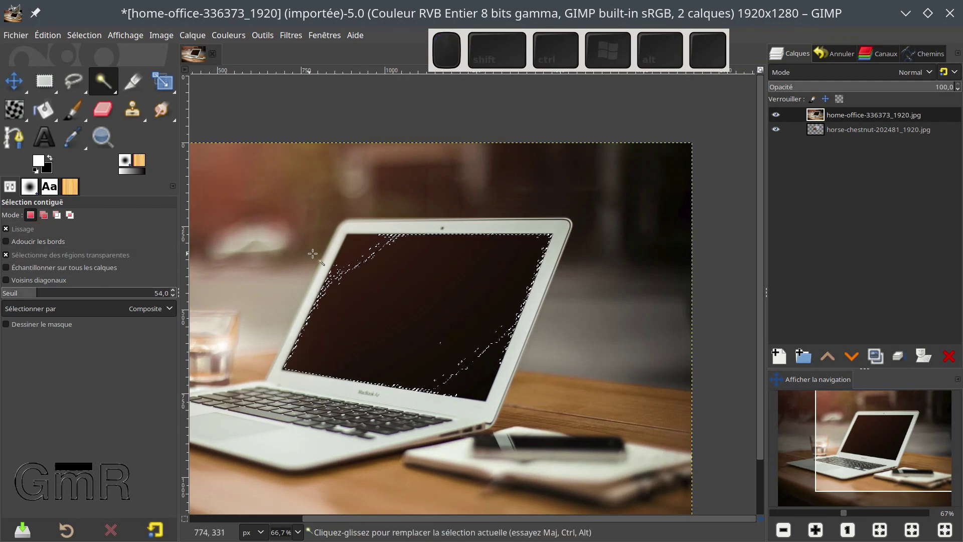
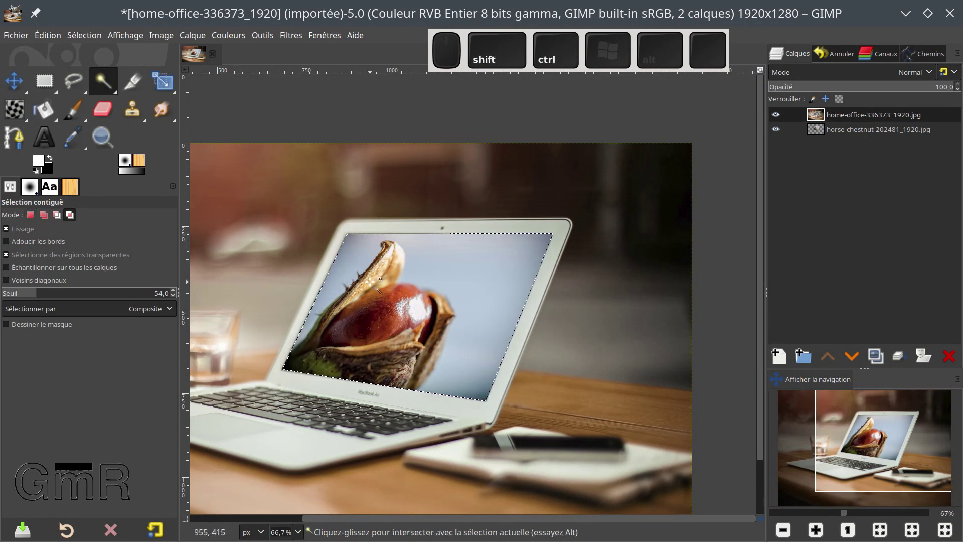
Step: Deselect with Ctrl+Shift+A and toggle the chestnut layer's visibility to compare the result
key("ctrl+shift+a")
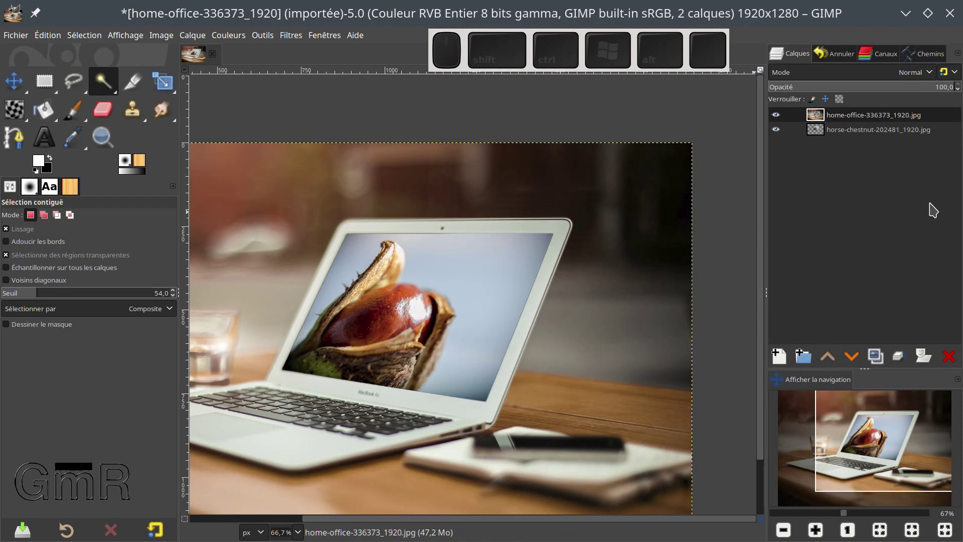
left_click(780, 137)
left_click(780, 136)
left_click(779, 137)
left_click(779, 137)
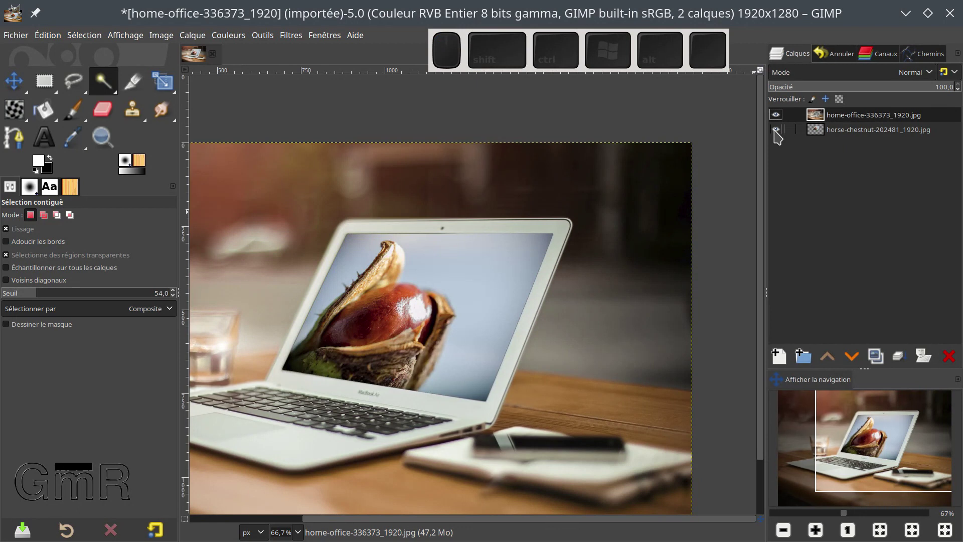